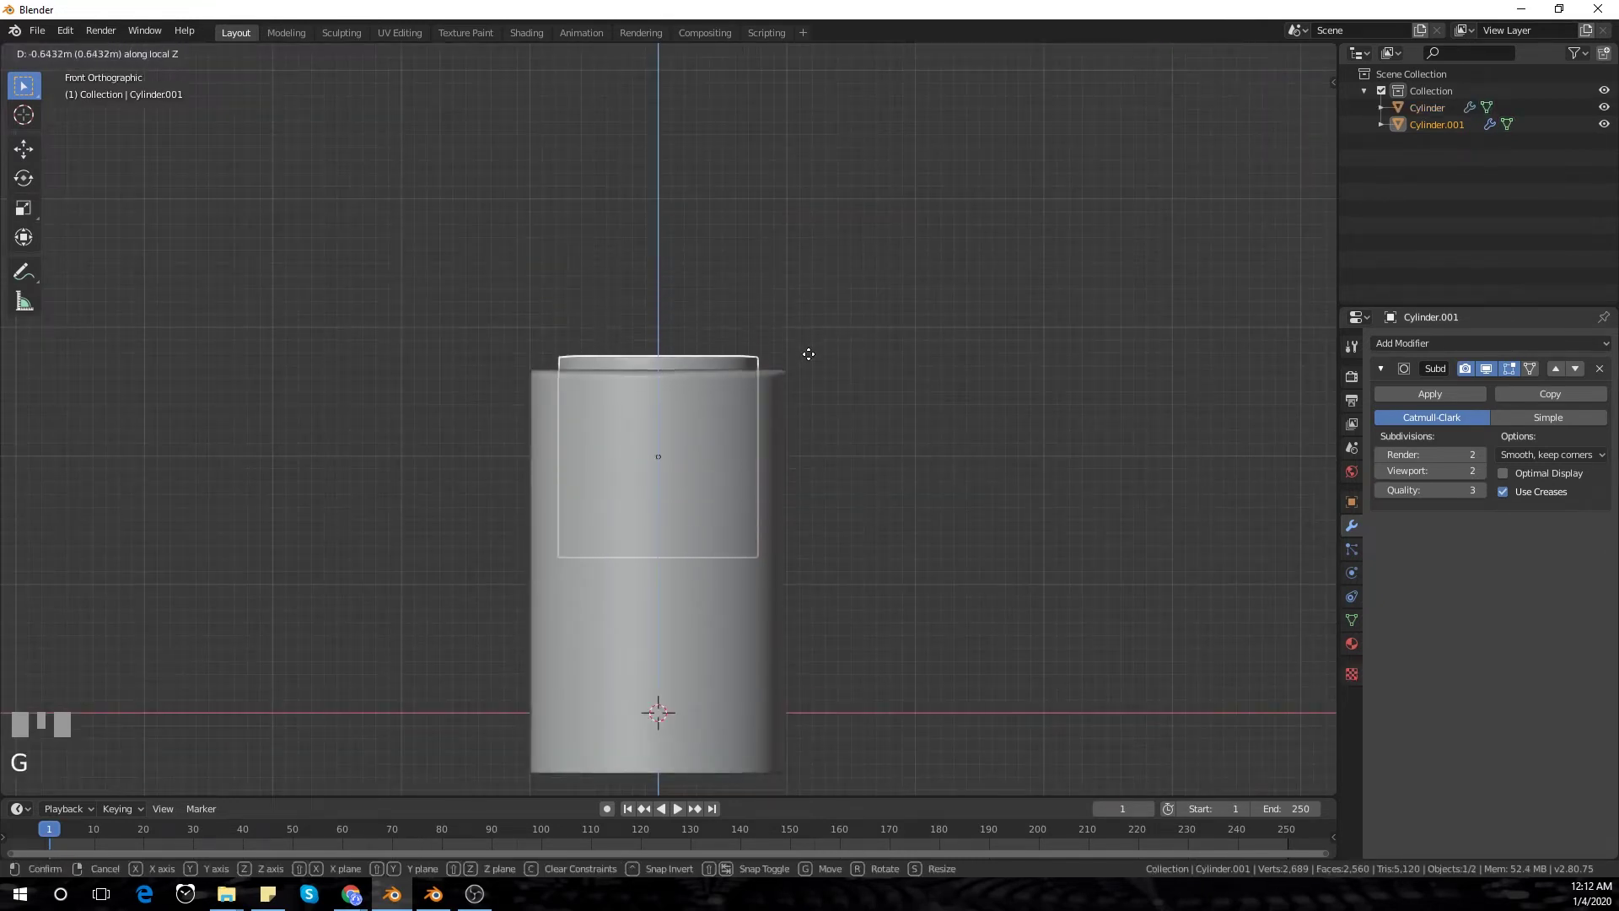
# Set Cylinder.001 down onto the top of the base and confirm its height.
pyautogui.click(821, 344)
pyautogui.moveTo(816, 308); pyautogui.dragTo(888, 490)
pyautogui.scroll(3)
pyautogui.press('s')
pyautogui.click(889, 490)
pyautogui.moveTo(931, 382); pyautogui.dragTo(1012, 347)
pyautogui.press('KP_1')
# Adjust the cylinder's position and bring up the list of mesh shapes to add.
pyautogui.press('g')
pyautogui.click(1012, 347)
pyautogui.moveTo(992, 315); pyautogui.dragTo(1003, 423)
pyautogui.scroll(-3)
pyautogui.scroll(3)
pyautogui.press('s')
pyautogui.click(1002, 423)
pyautogui.scroll(-3)
# Add a new cylinder and scale it down into a thin rod.
pyautogui.moveTo(985, 481); pyautogui.dragTo(877, 621)
pyautogui.press('KP_1')
pyautogui.scroll(-3)
pyautogui.press('shift+a')
pyautogui.press('s')
pyautogui.rightClick(876, 621)
pyautogui.press('g')
pyautogui.click(918, 392)
# Raise the thin rod upright so it rests on top of the base.
pyautogui.press('s')
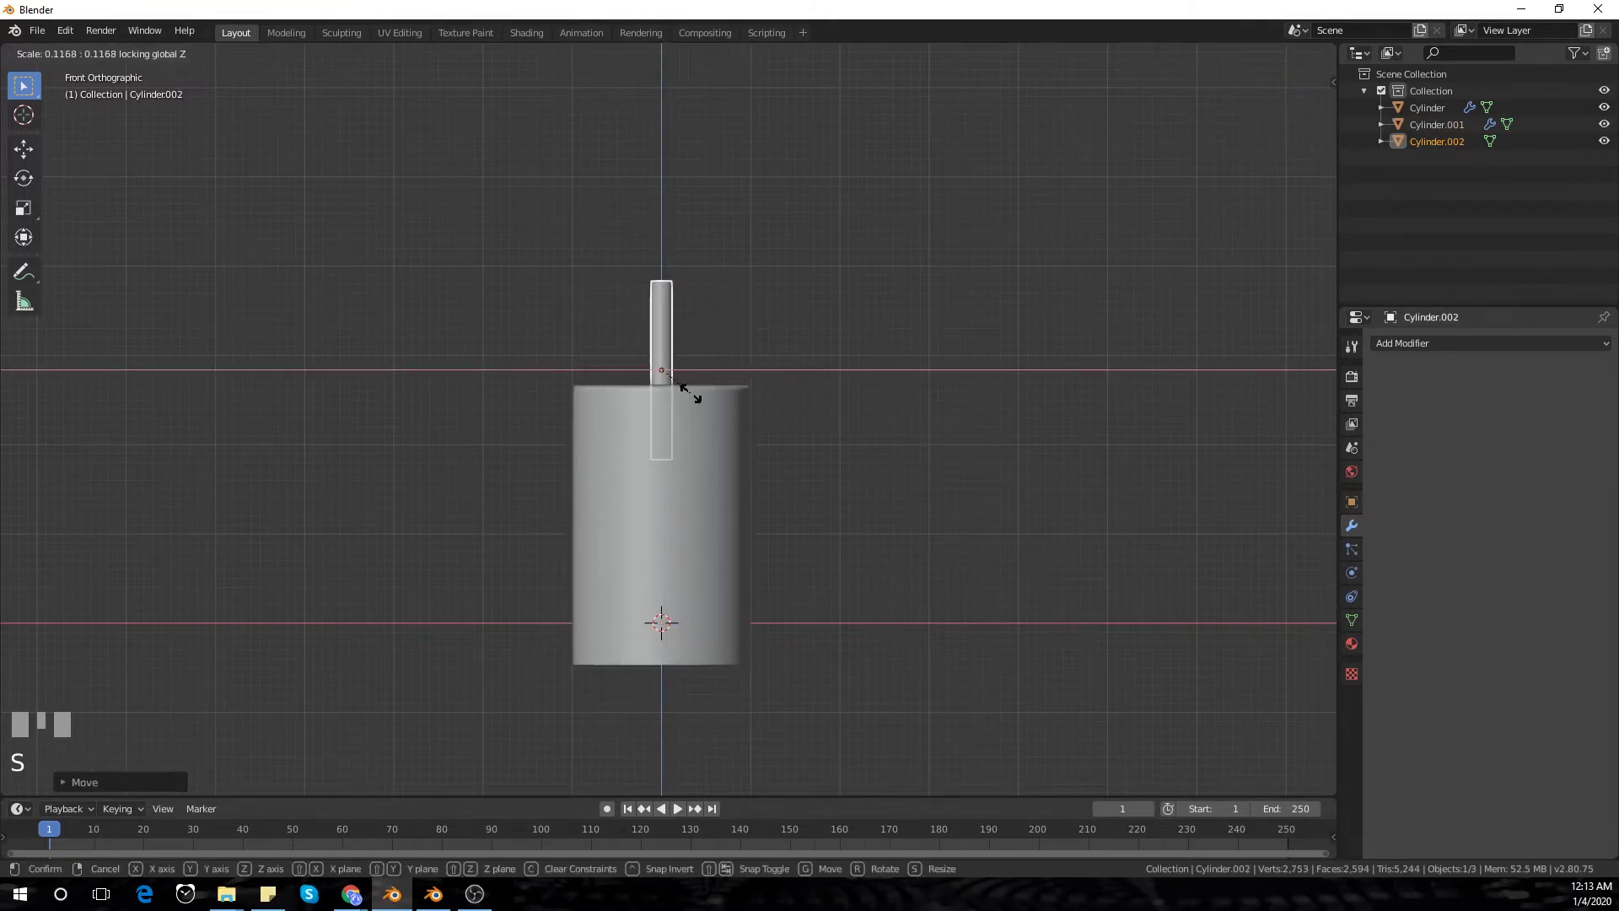
pyautogui.click(688, 401)
pyautogui.scroll(3)
pyautogui.press('s')
pyautogui.click(844, 407)
pyautogui.scroll(3)
pyautogui.press('g')
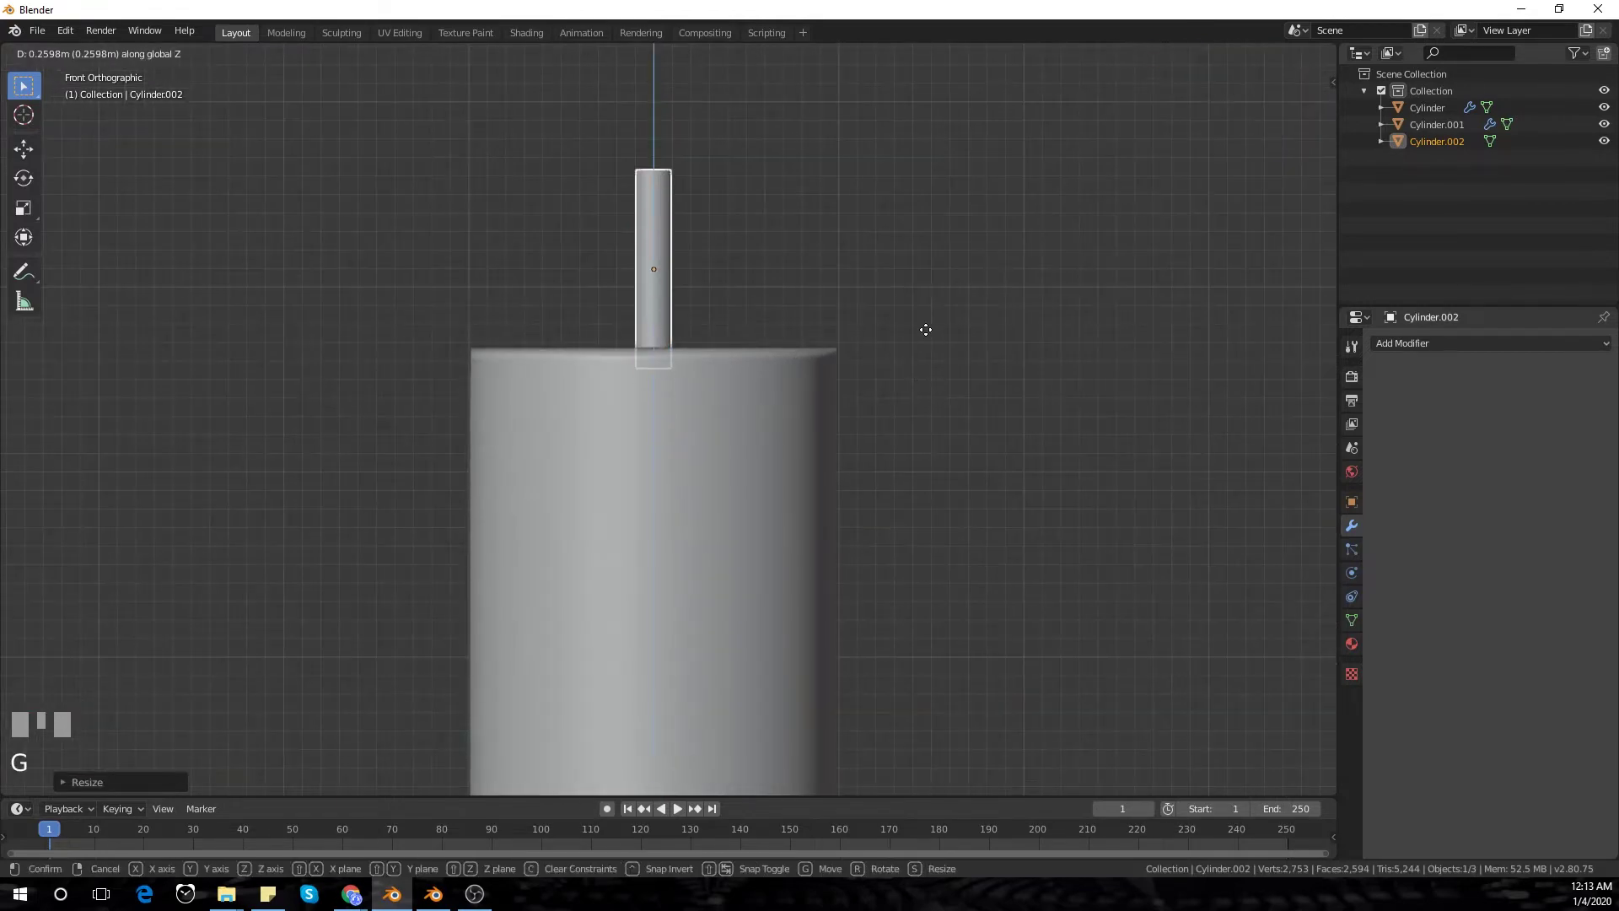
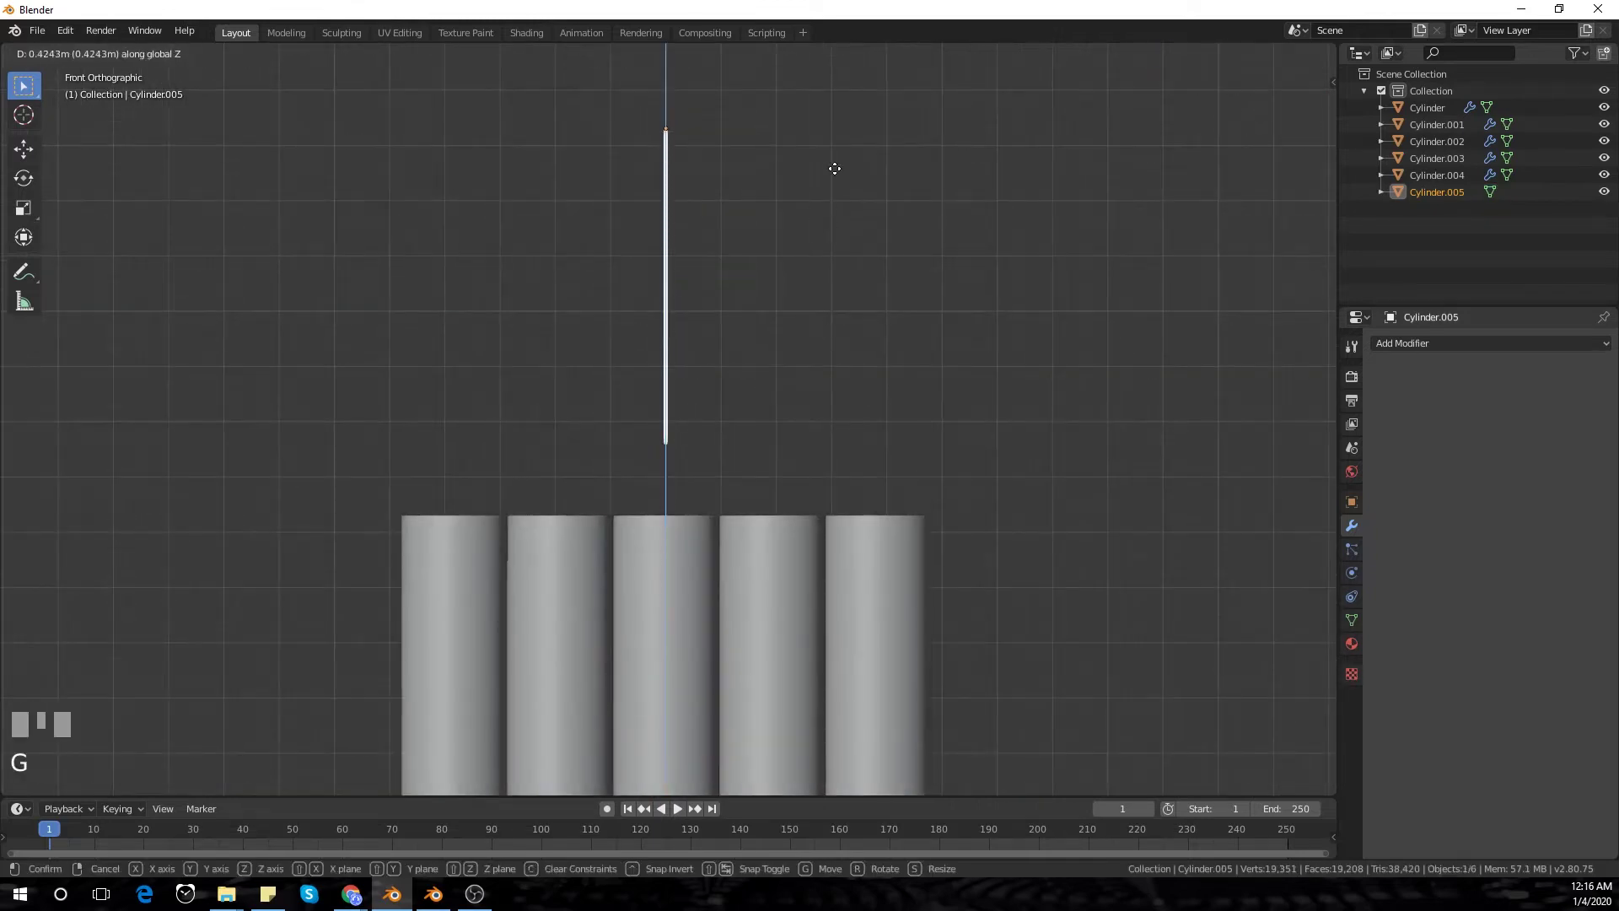
# Lower the thin rod until its bottom meets the middle pillar's top.
pyautogui.click(843, 136)
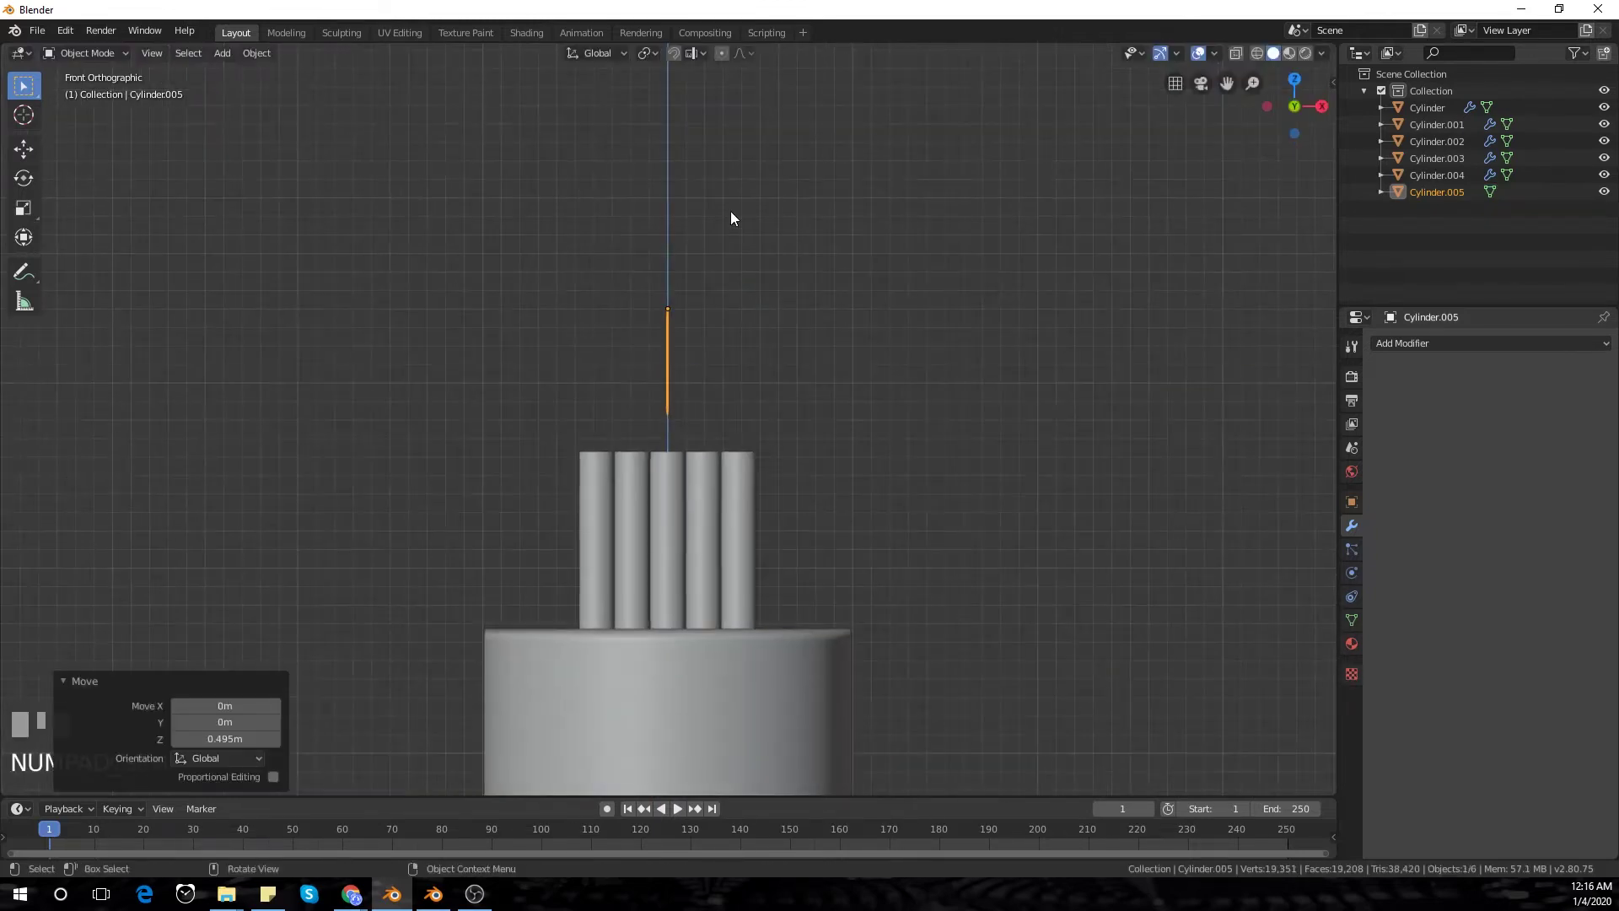
pyautogui.press('g')
pyautogui.click(746, 108)
pyautogui.press('s')
pyautogui.click(901, 312)
# Add the middle pillar to the selection along with the rod.
pyautogui.moveTo(799, 331); pyautogui.dragTo(631, 503)
pyautogui.click(630, 503)
pyautogui.press('KP_1')
pyautogui.click(677, 348)
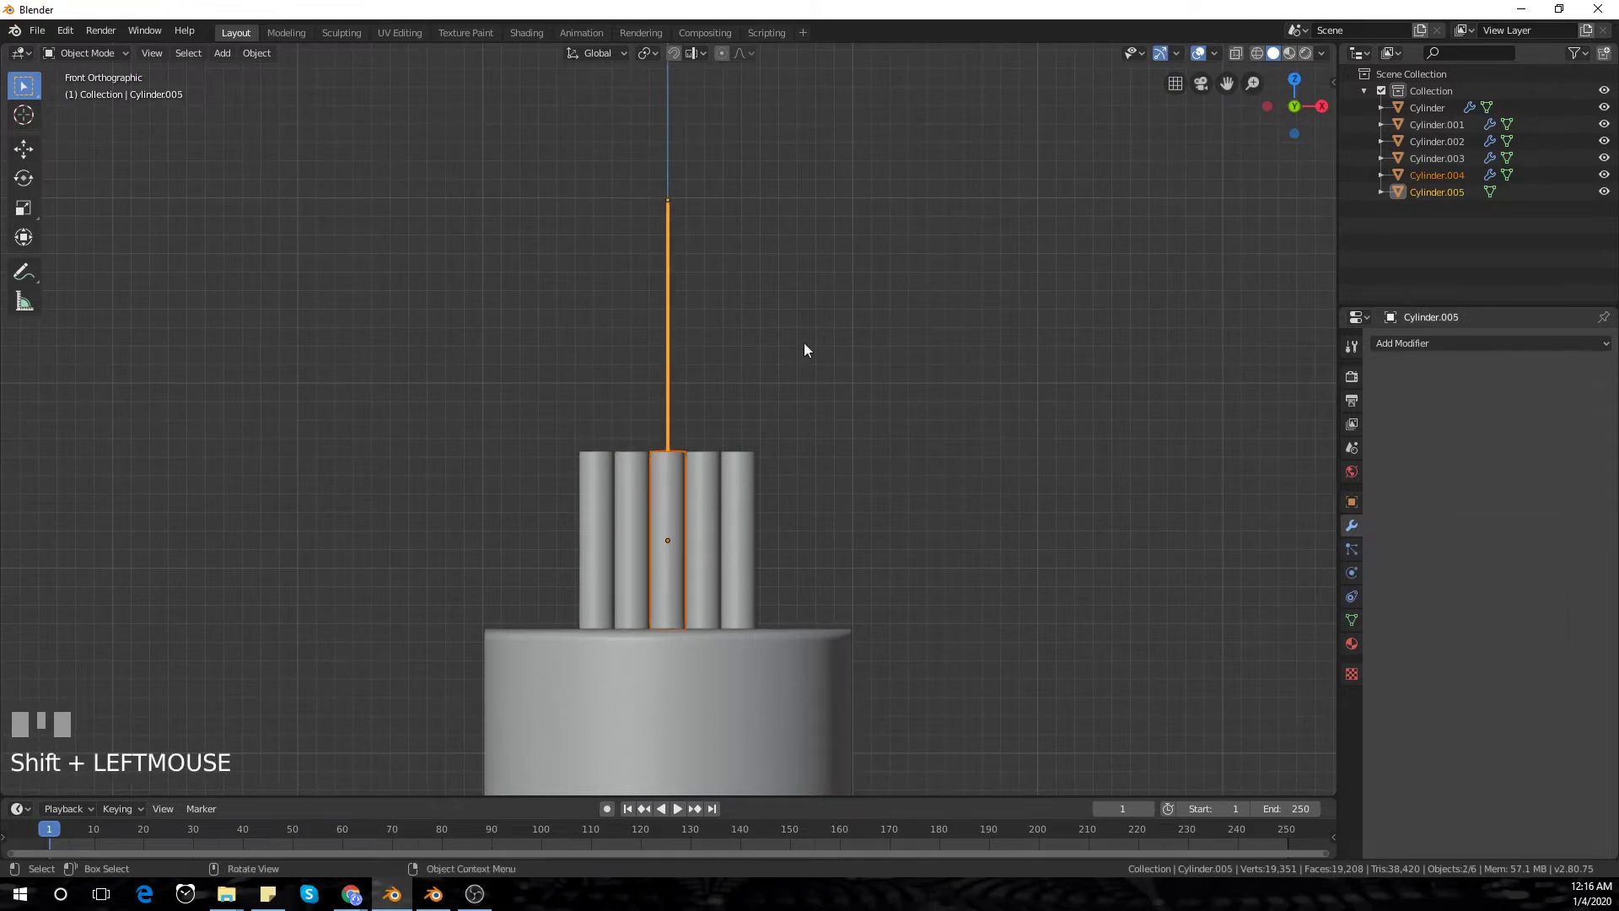
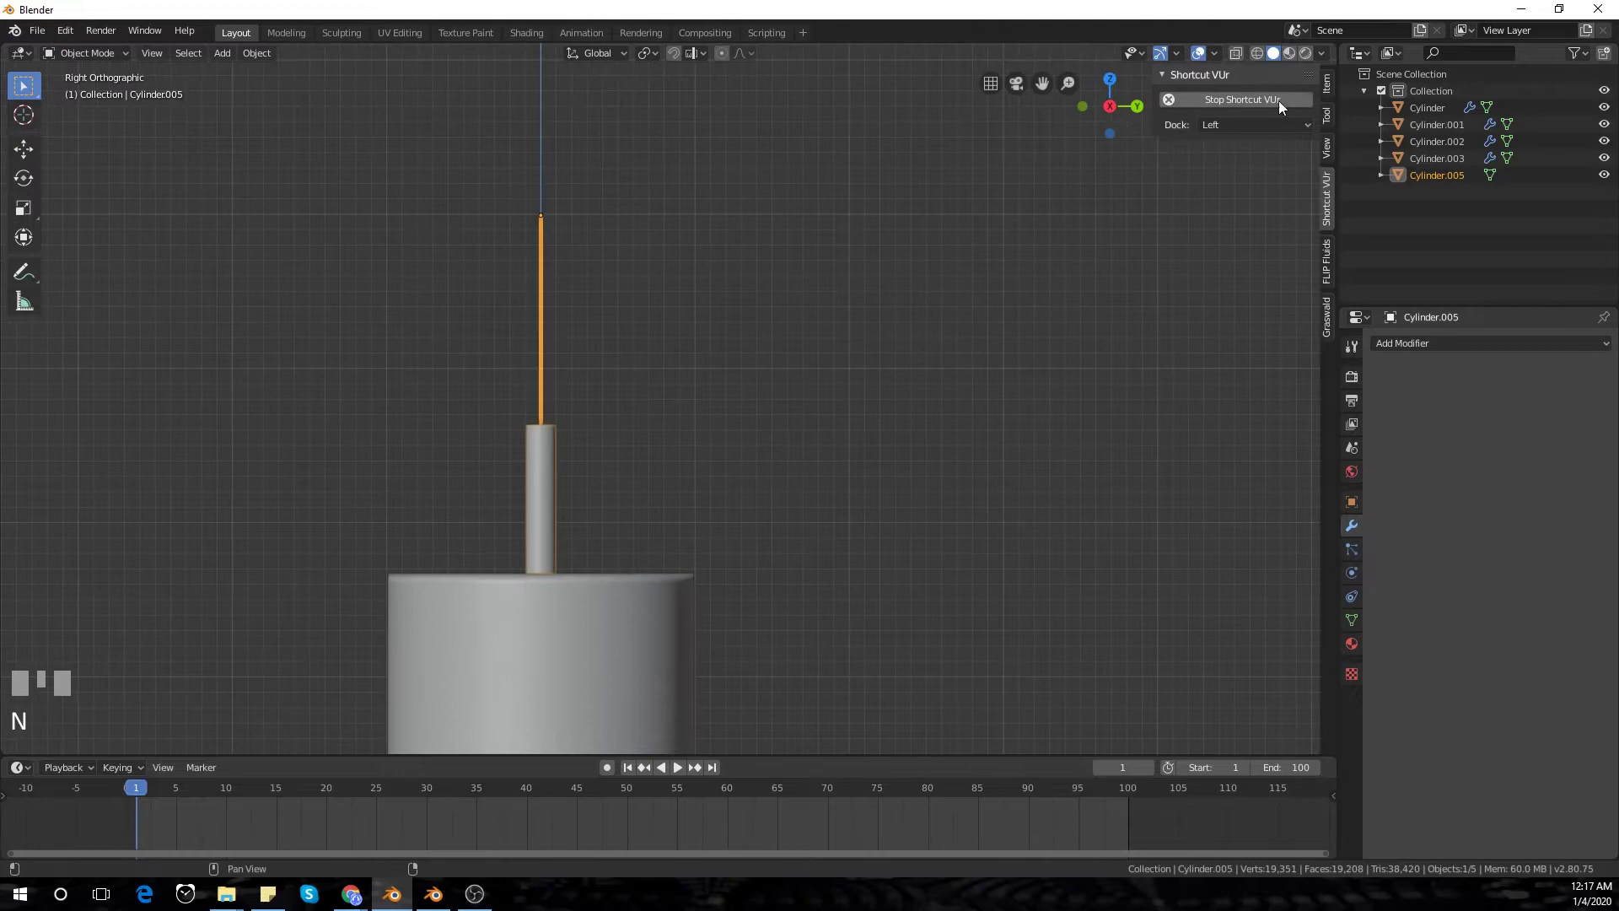
# Show the joined piece's location, rotation and scale values in the sidebar.
pyautogui.click(1332, 93)
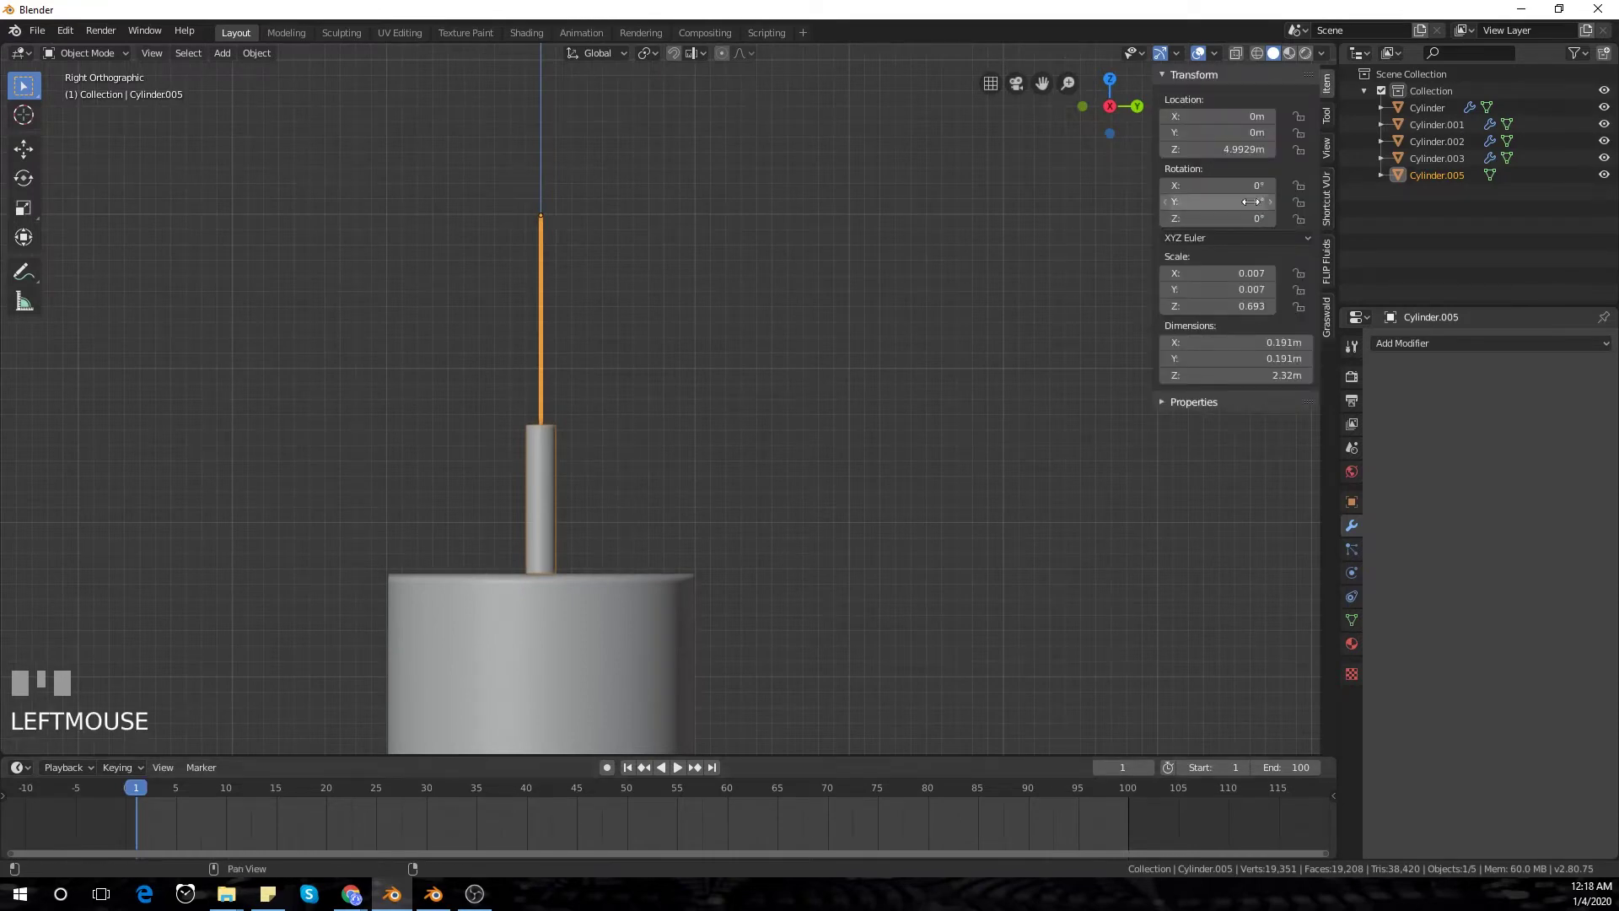